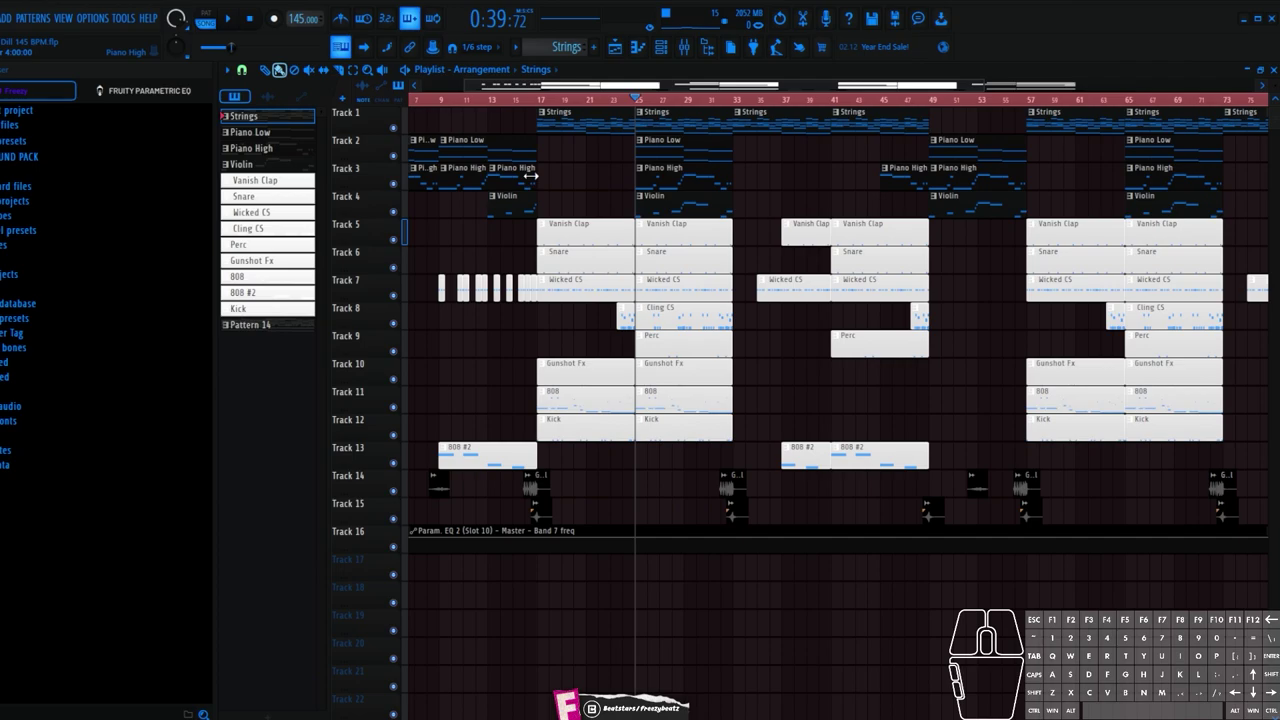
Zoom the piano roll in on the opening bars of the Strings melody in Pattern 14.
scroll(down, 3)
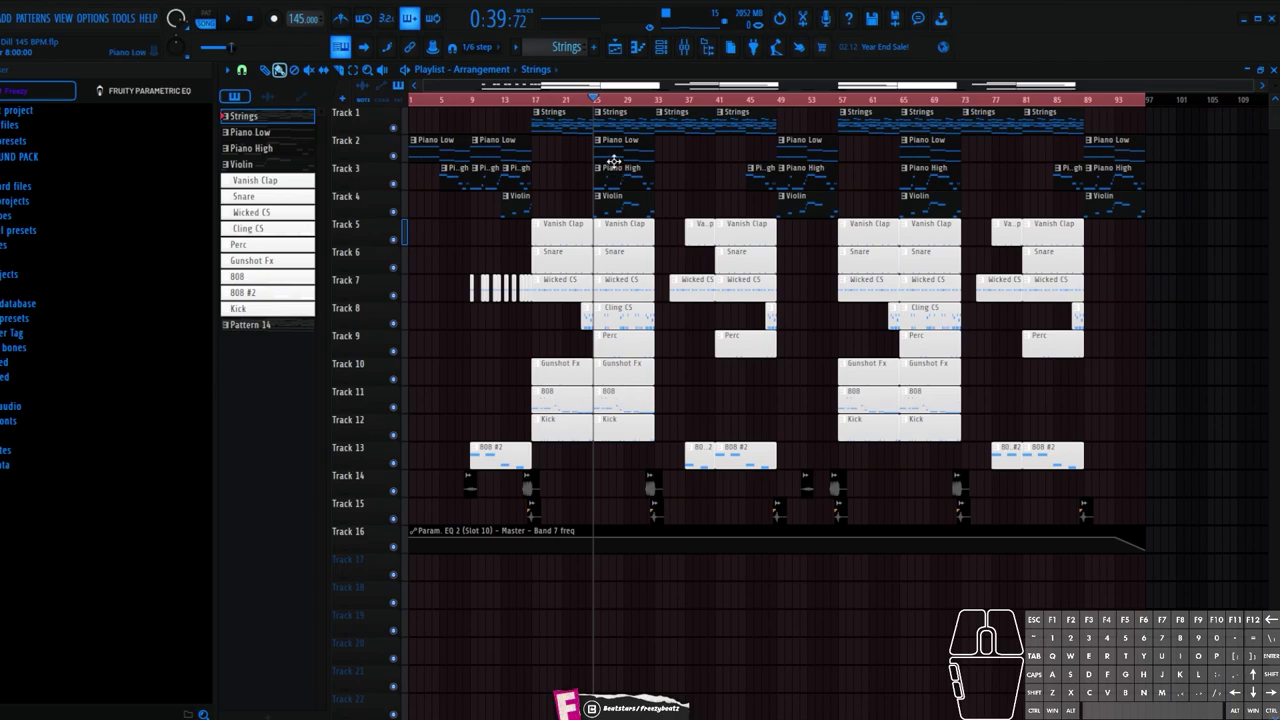
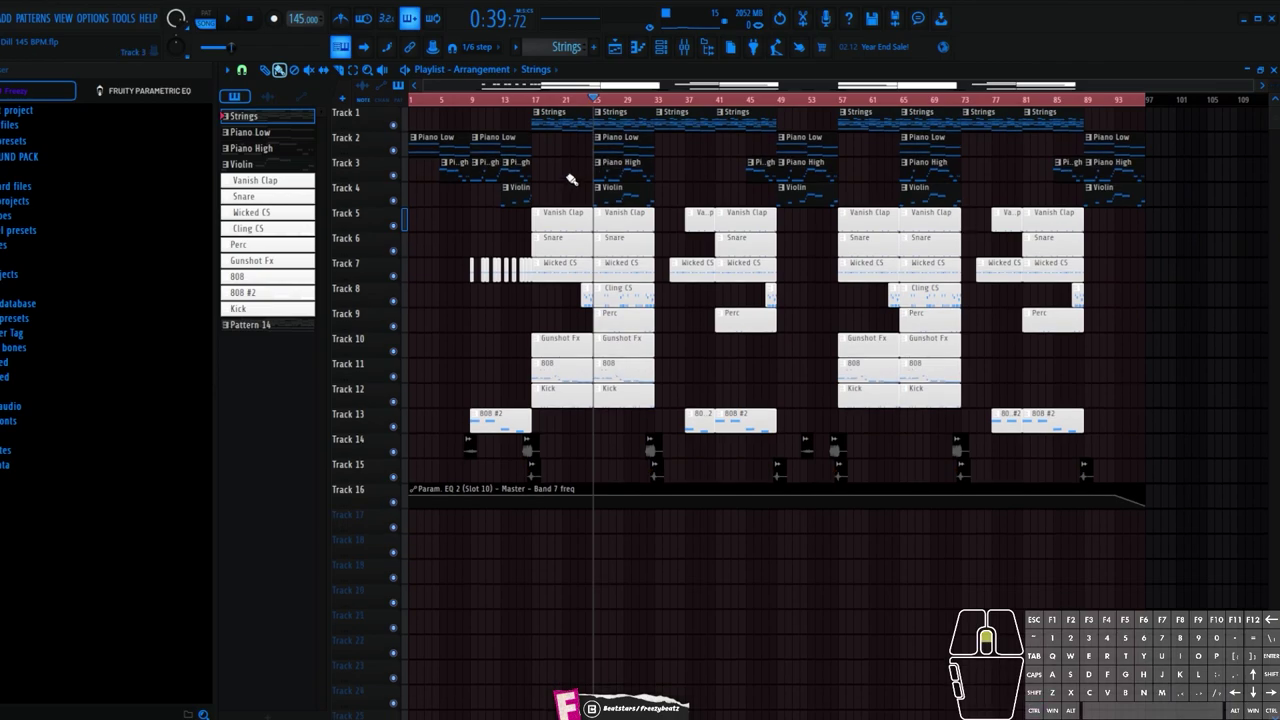
scroll(up, 3)
scroll(down, 3)
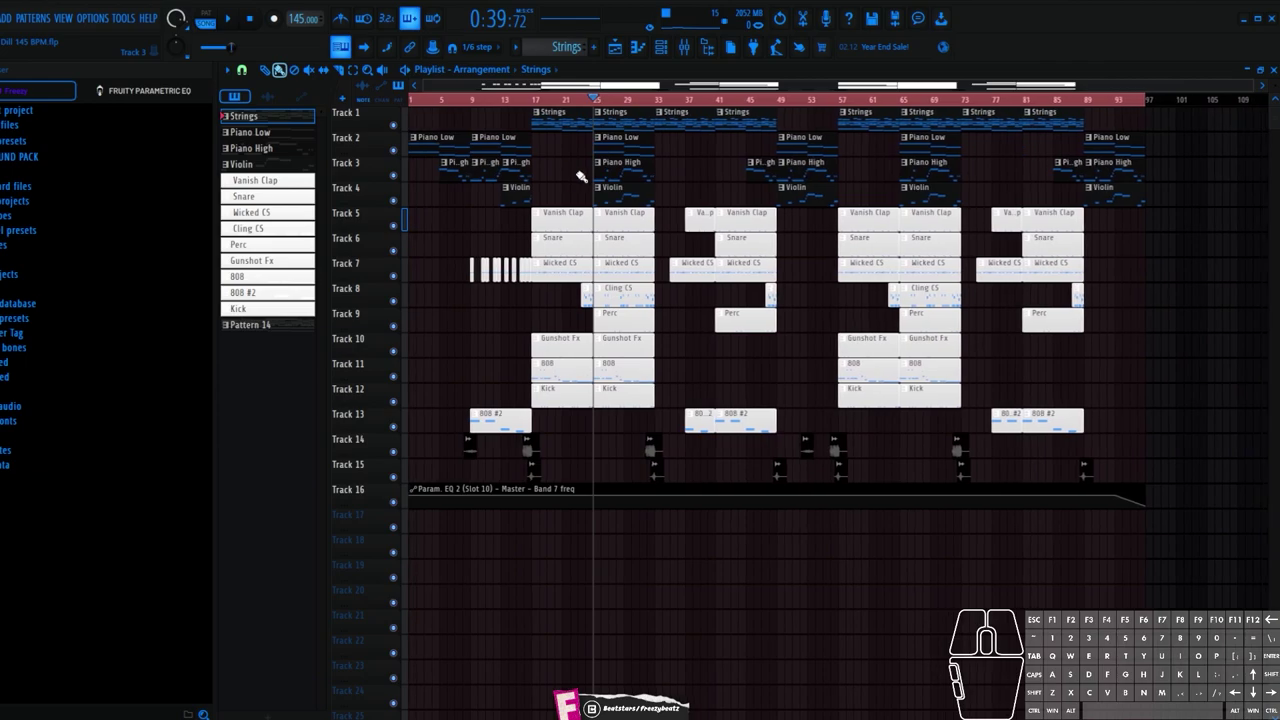
scroll(up, 3)
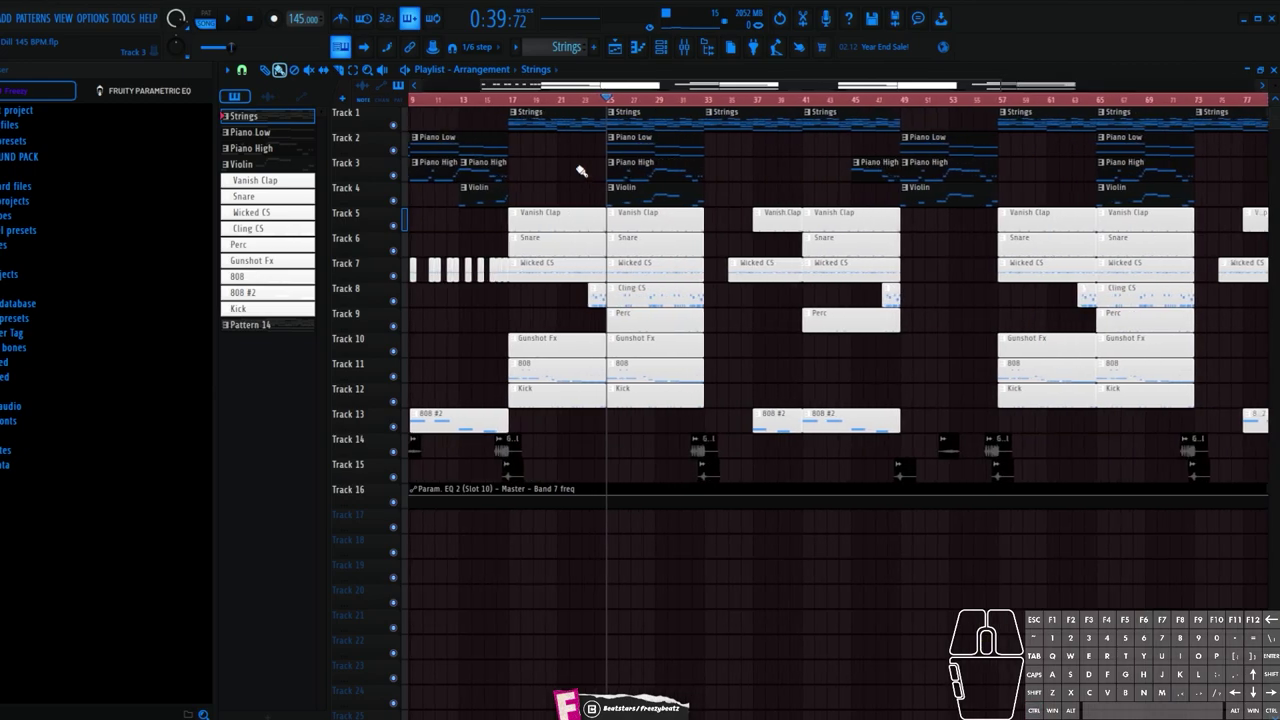
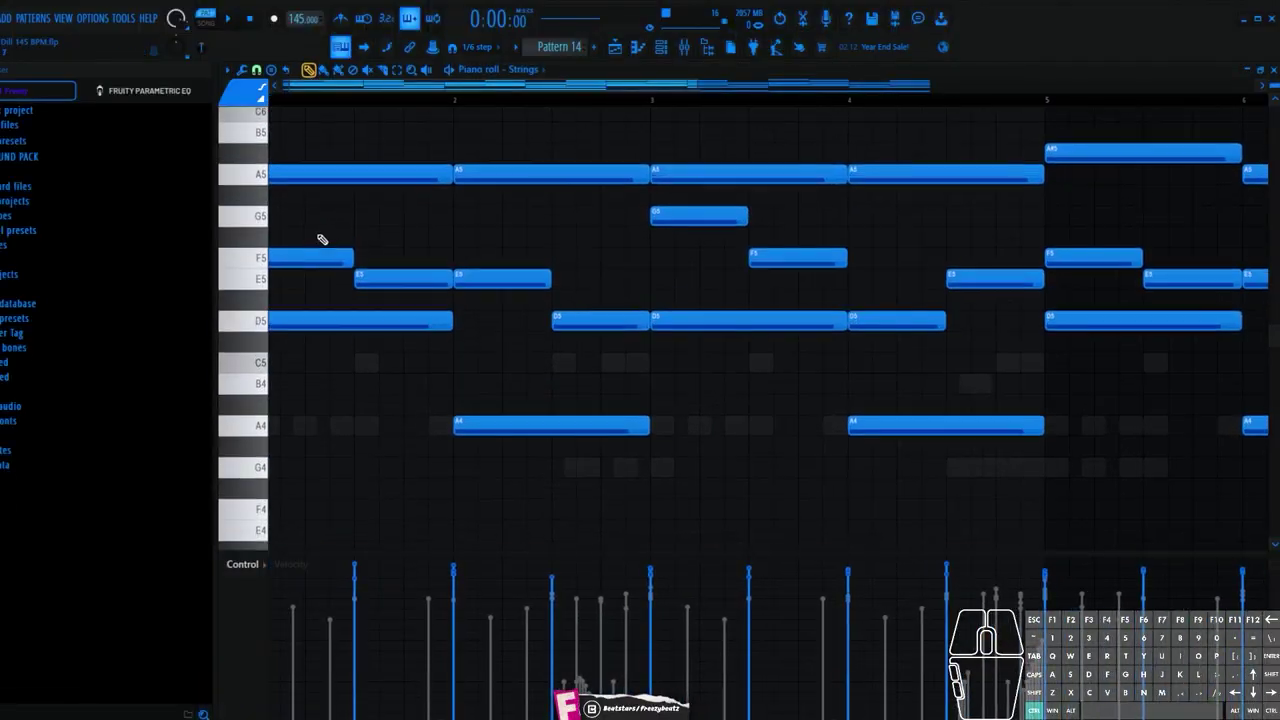
drag(386, 84, 243, 99)
scroll(up, 3)
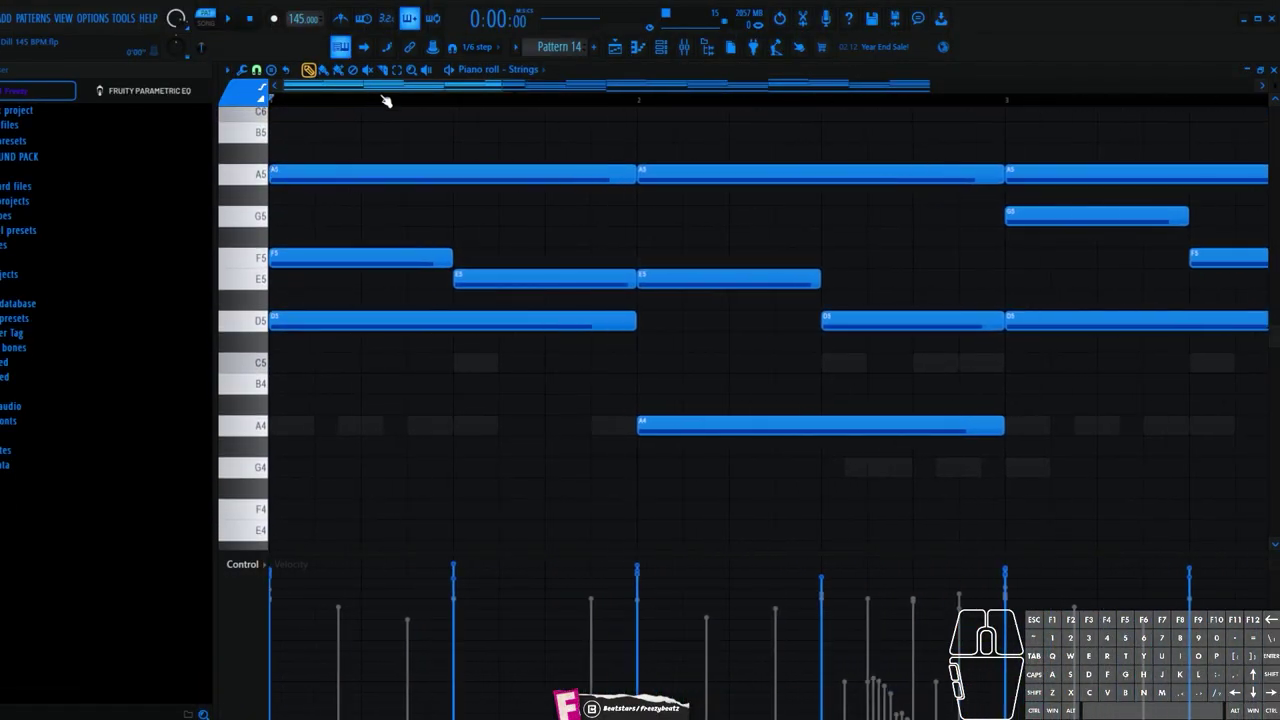
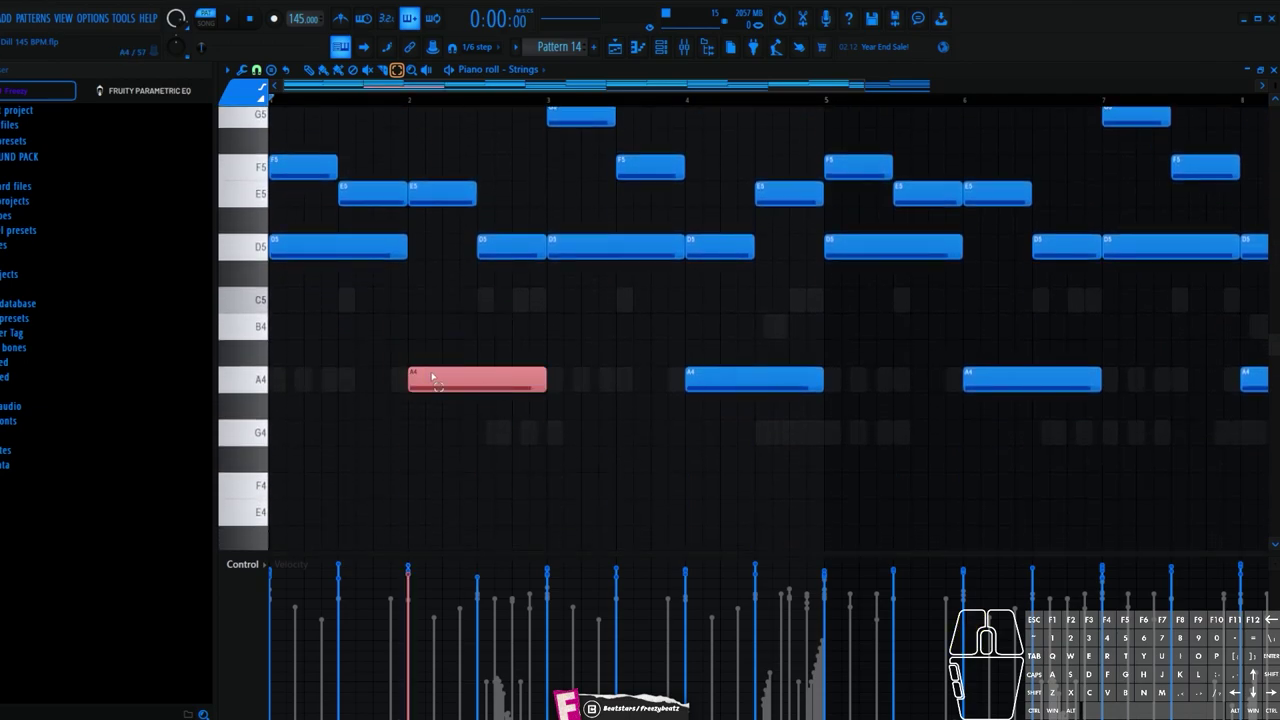
scroll(down, 3)
scroll(up, 3)
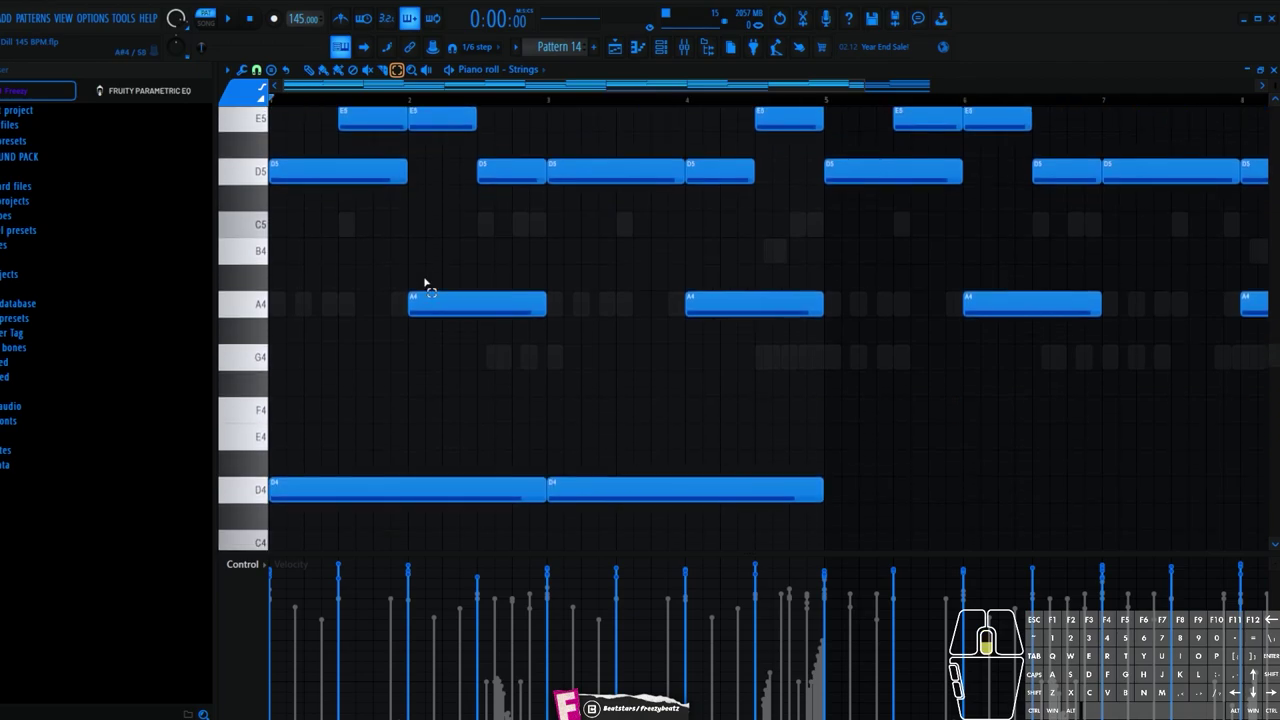
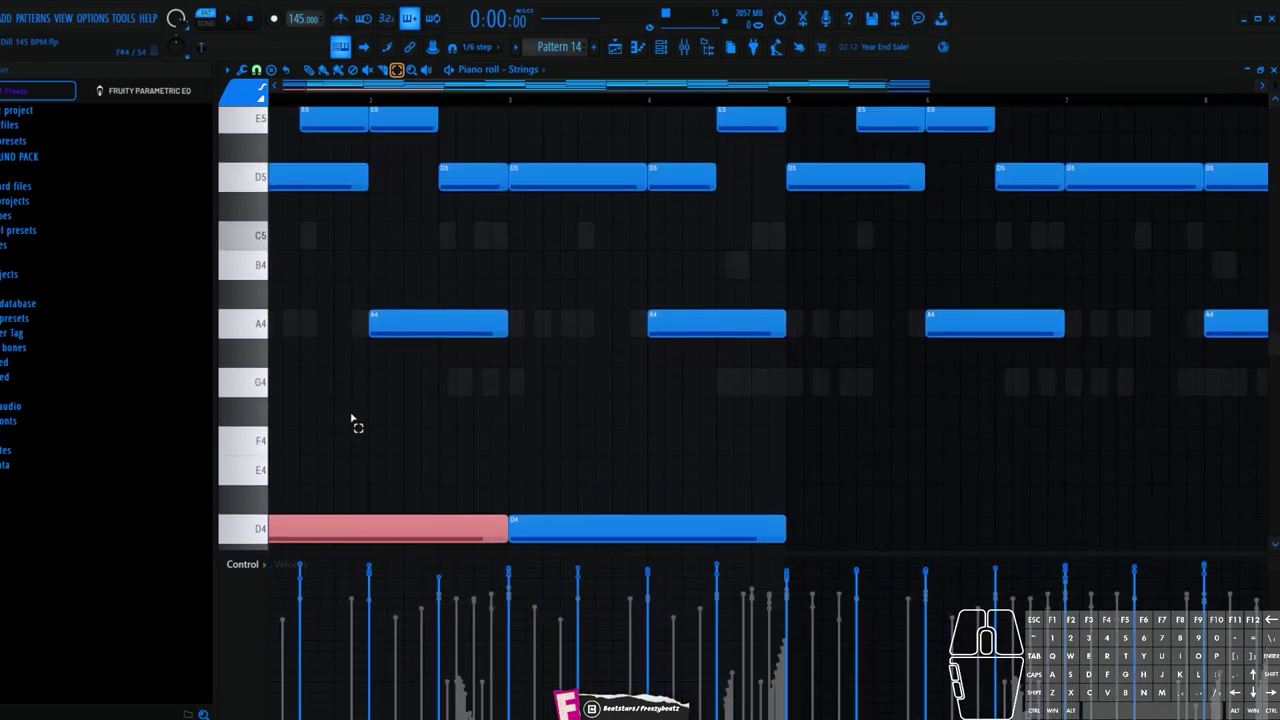
Clear the note selection and scroll through the held D4, A#3 and A3 Strings notes.
click(402, 539)
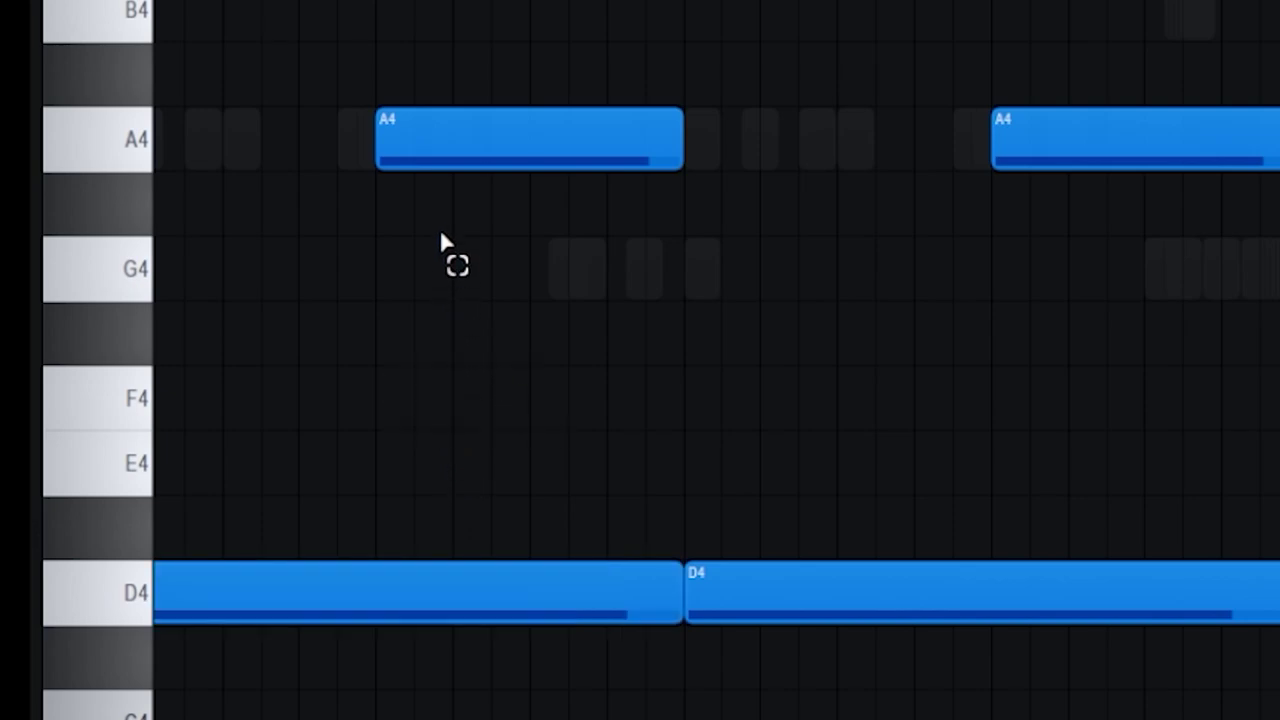
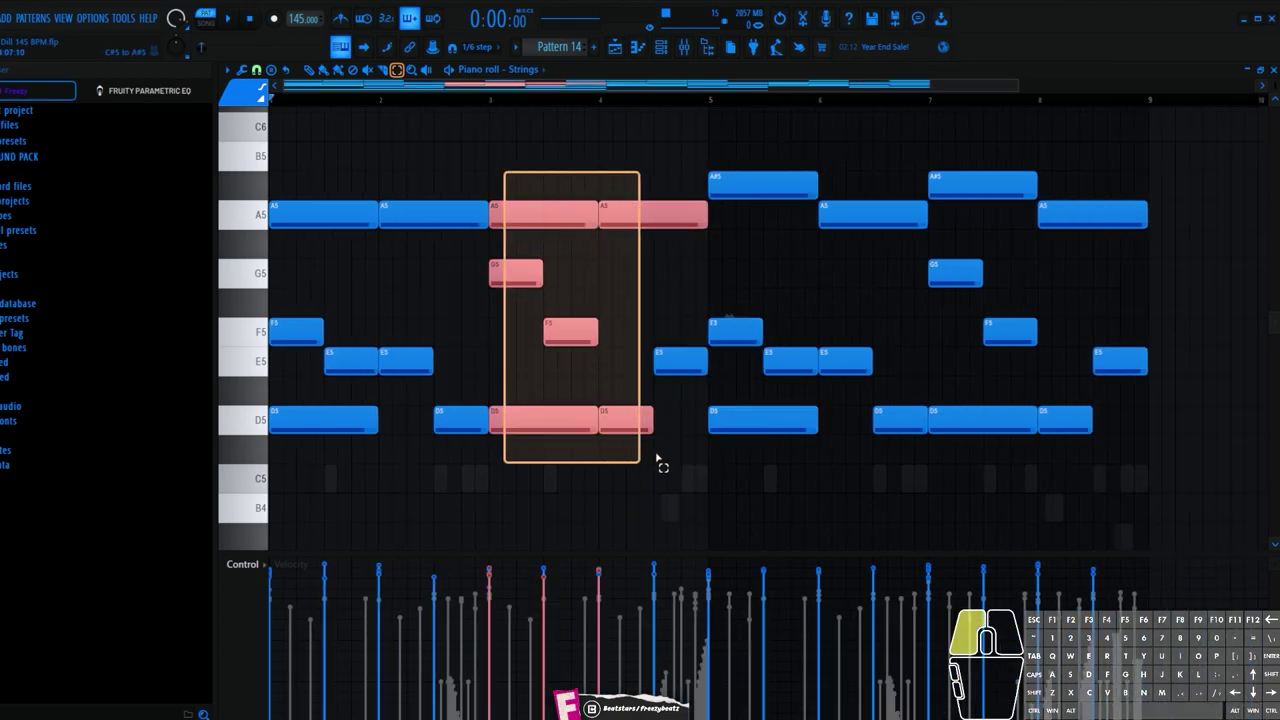
scroll(down, 3)
scroll(up, 3)
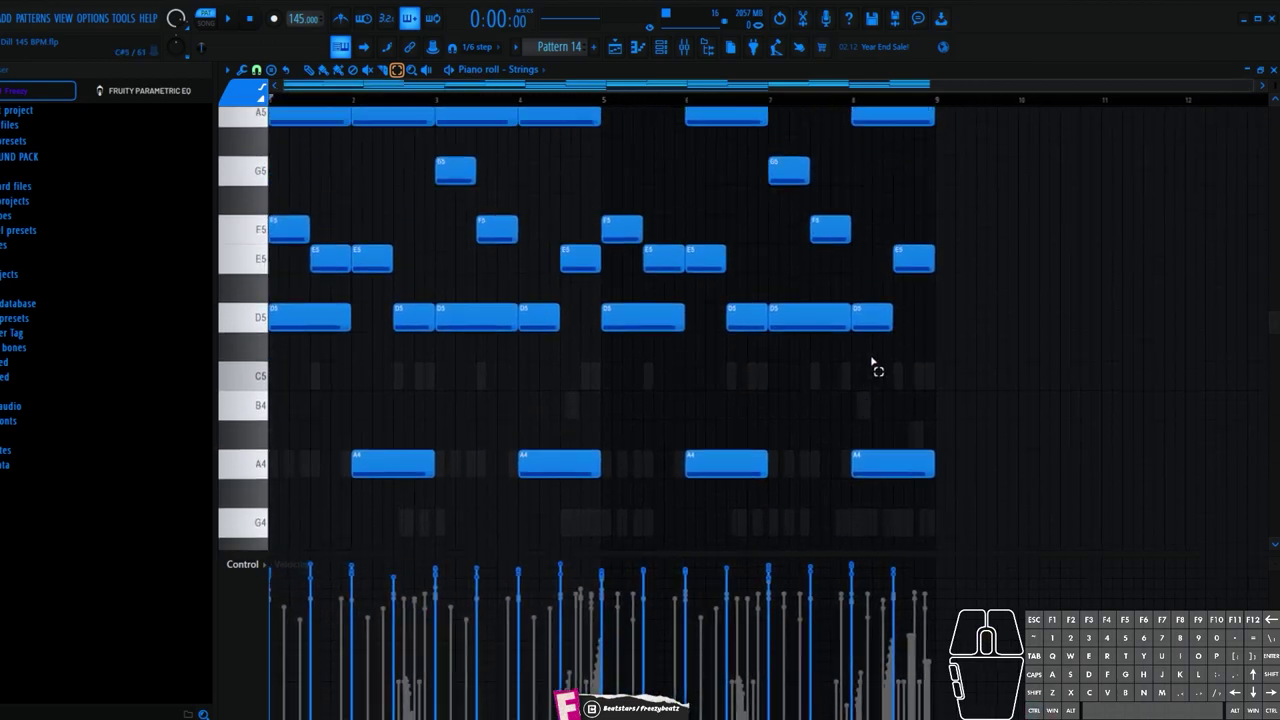
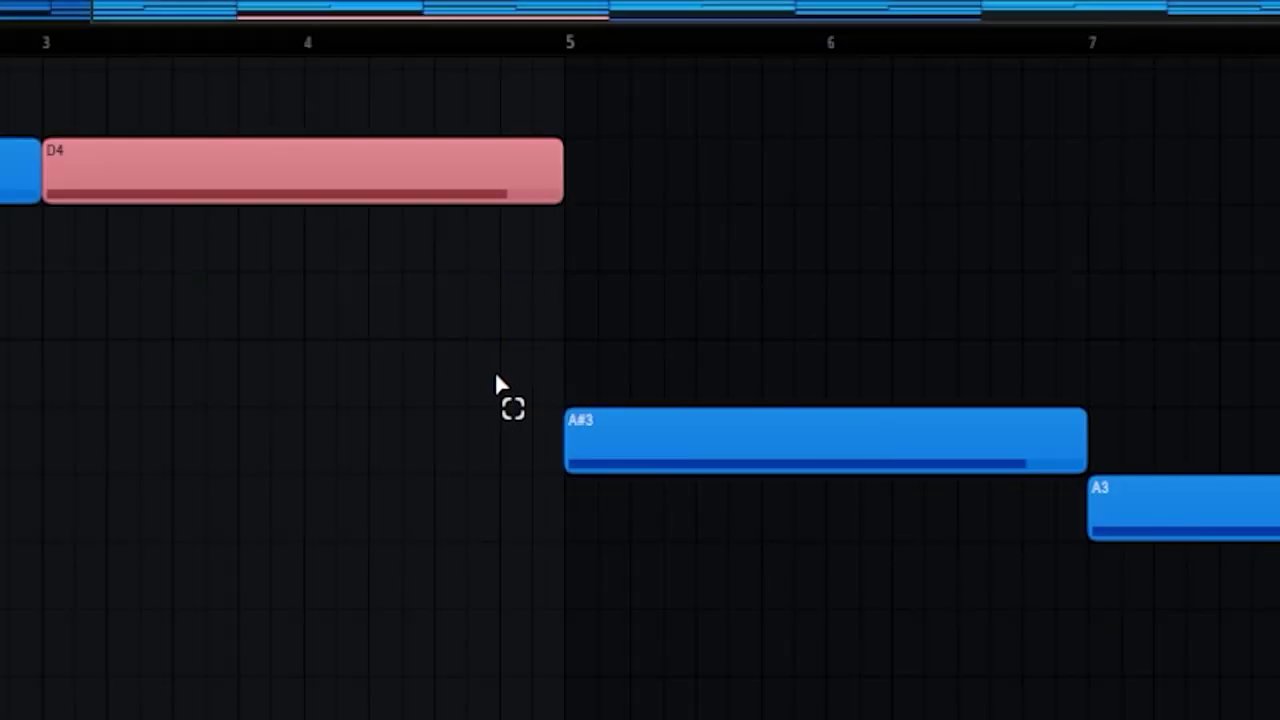
scroll(up, 3)
scroll(down, 3)
scroll(up, 3)
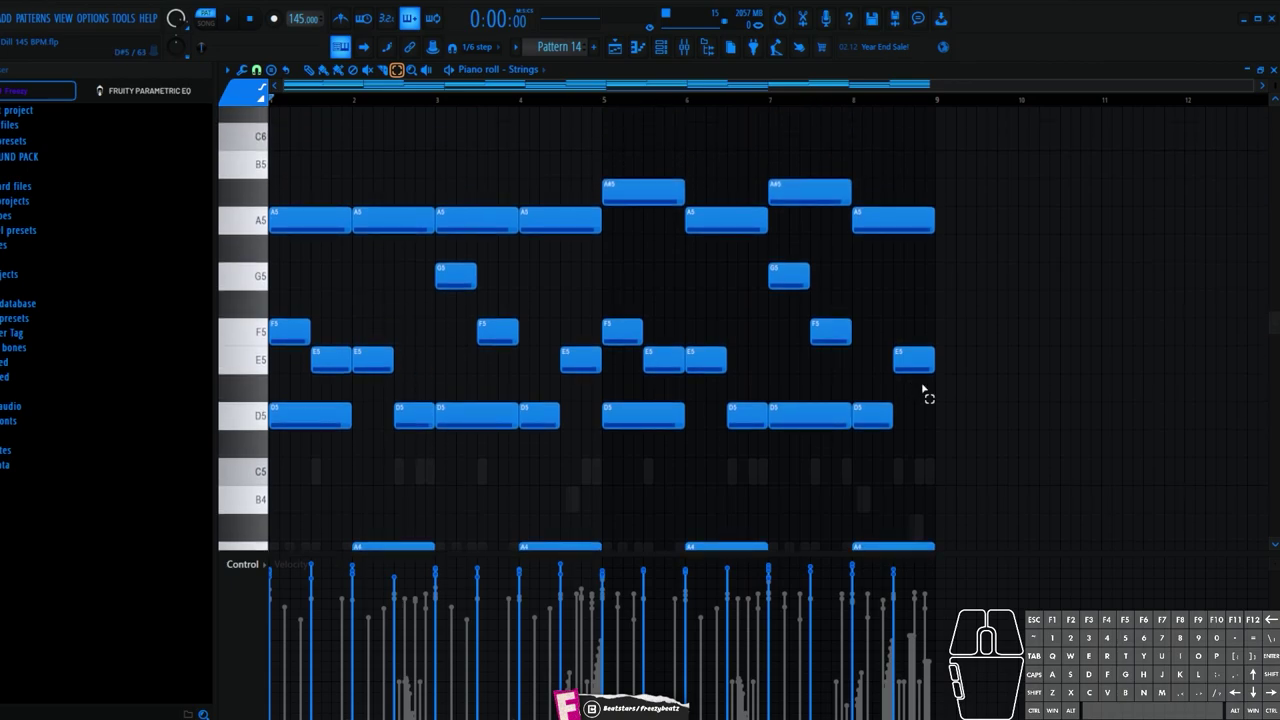
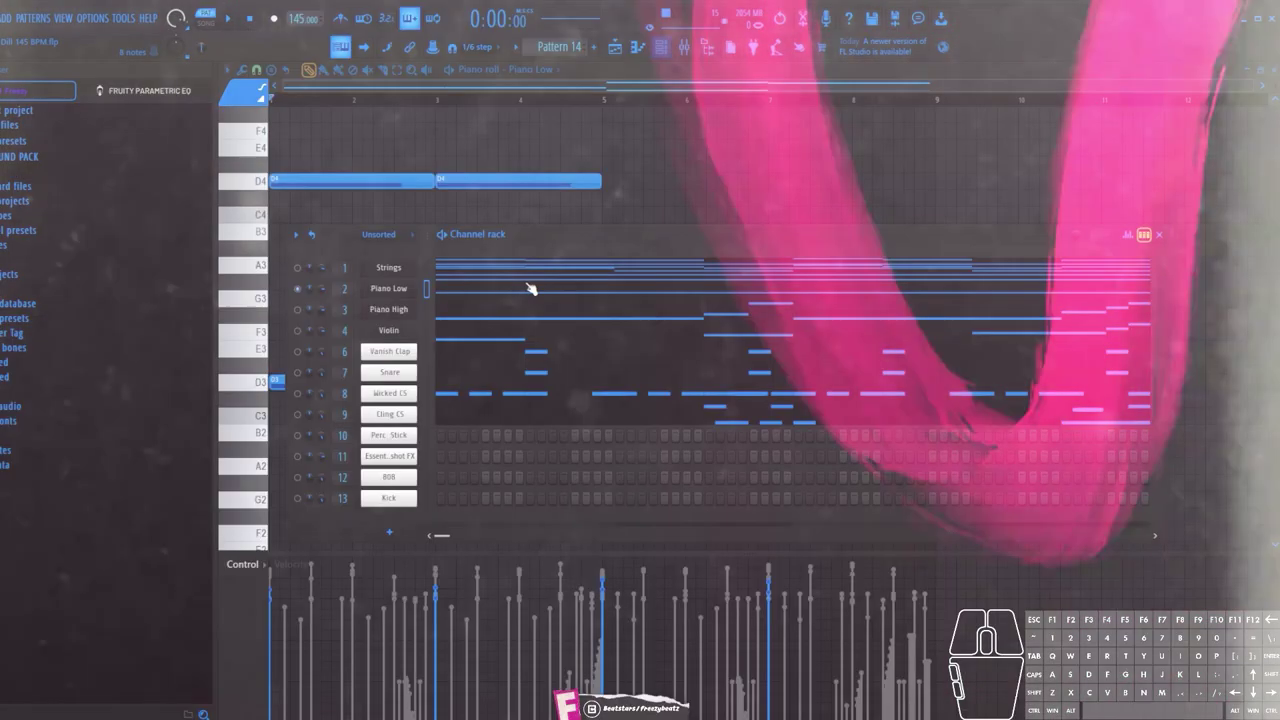
Show the Piano Low channel's Grand Rhapsody piano plugin.
click(419, 295)
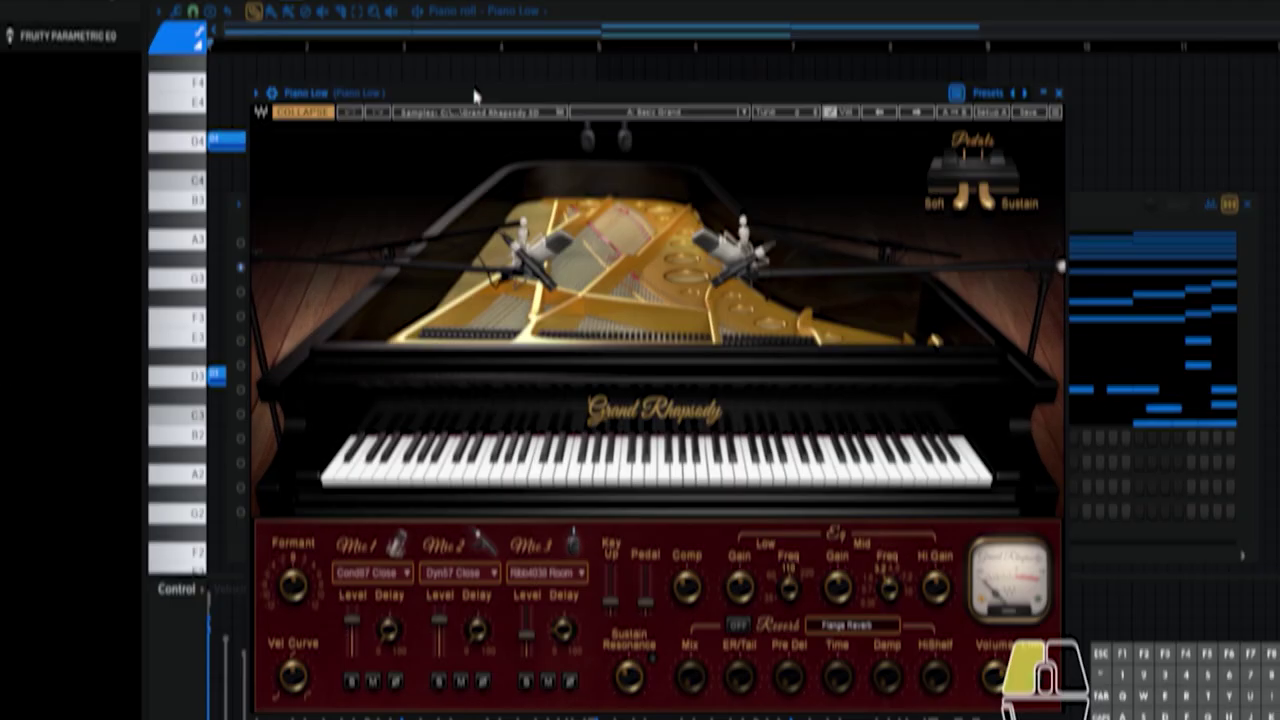
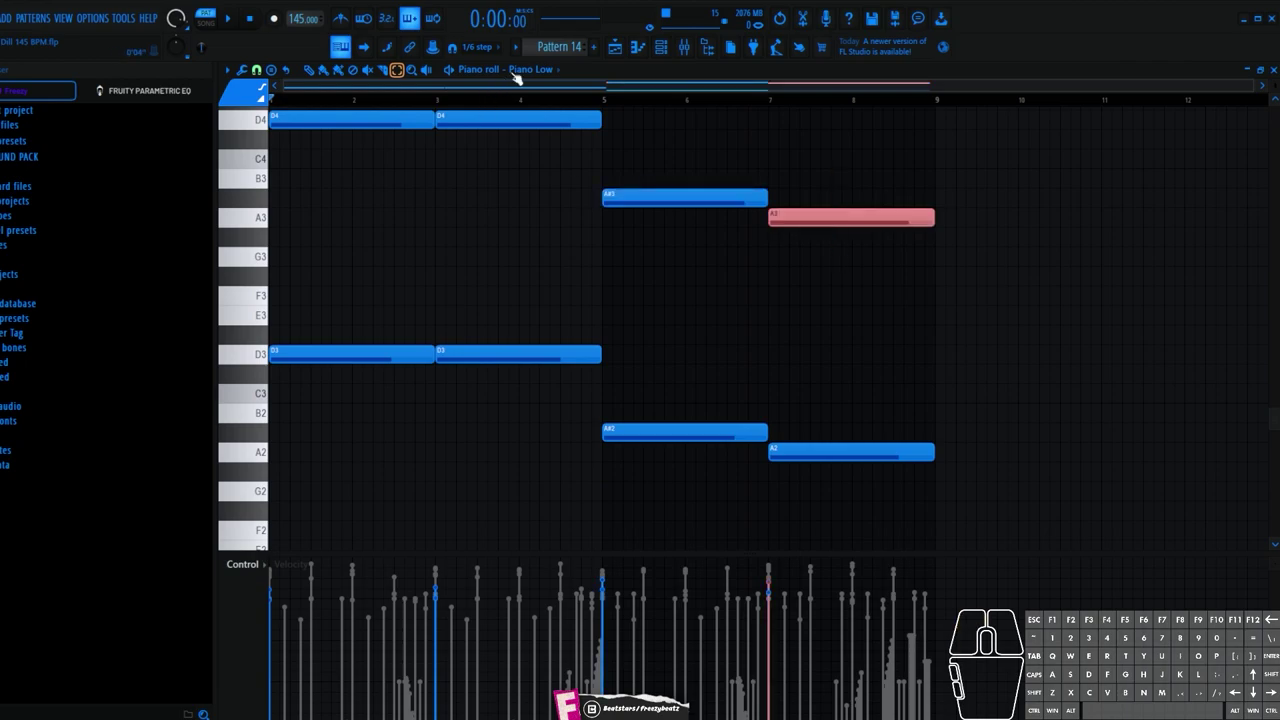
Switch the piano roll to the Wicked C5 channel from the title dropdown and view its repeated A4 hits.
click(576, 177)
scroll(up, 3)
click(332, 196)
drag(521, 206, 516, 299)
click(671, 272)
drag(840, 297, 820, 435)
scroll(down, 3)
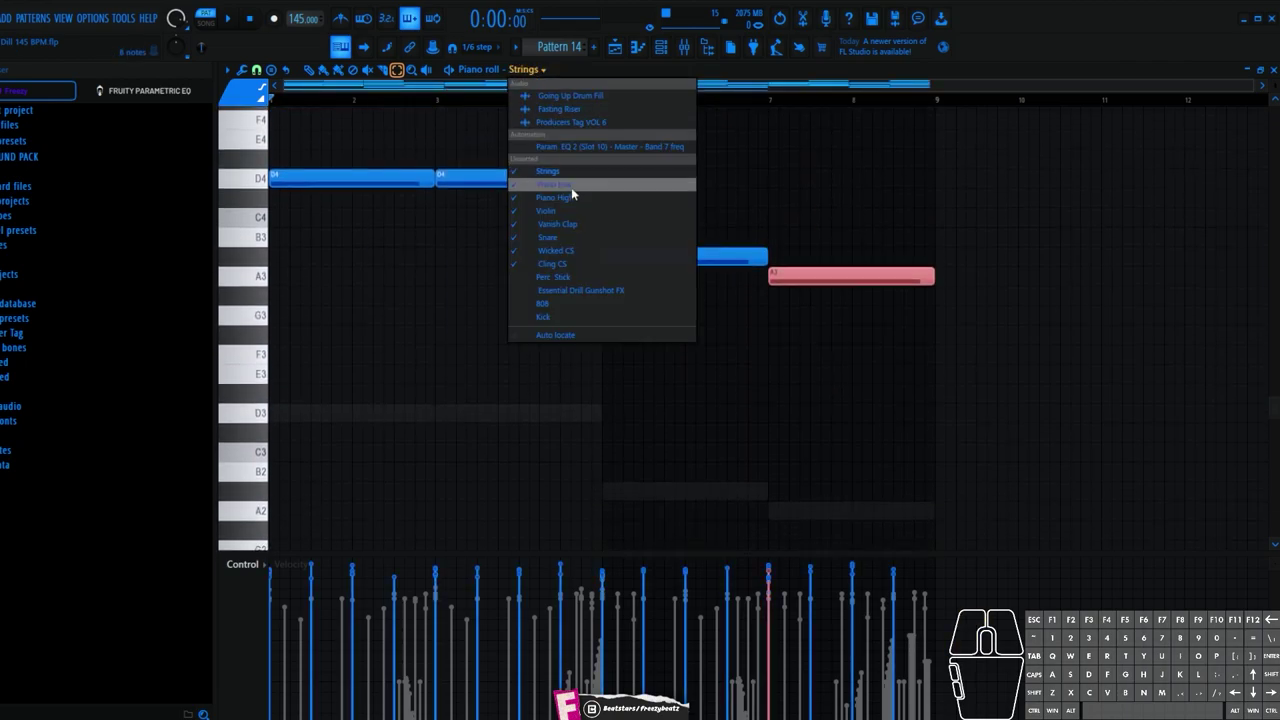
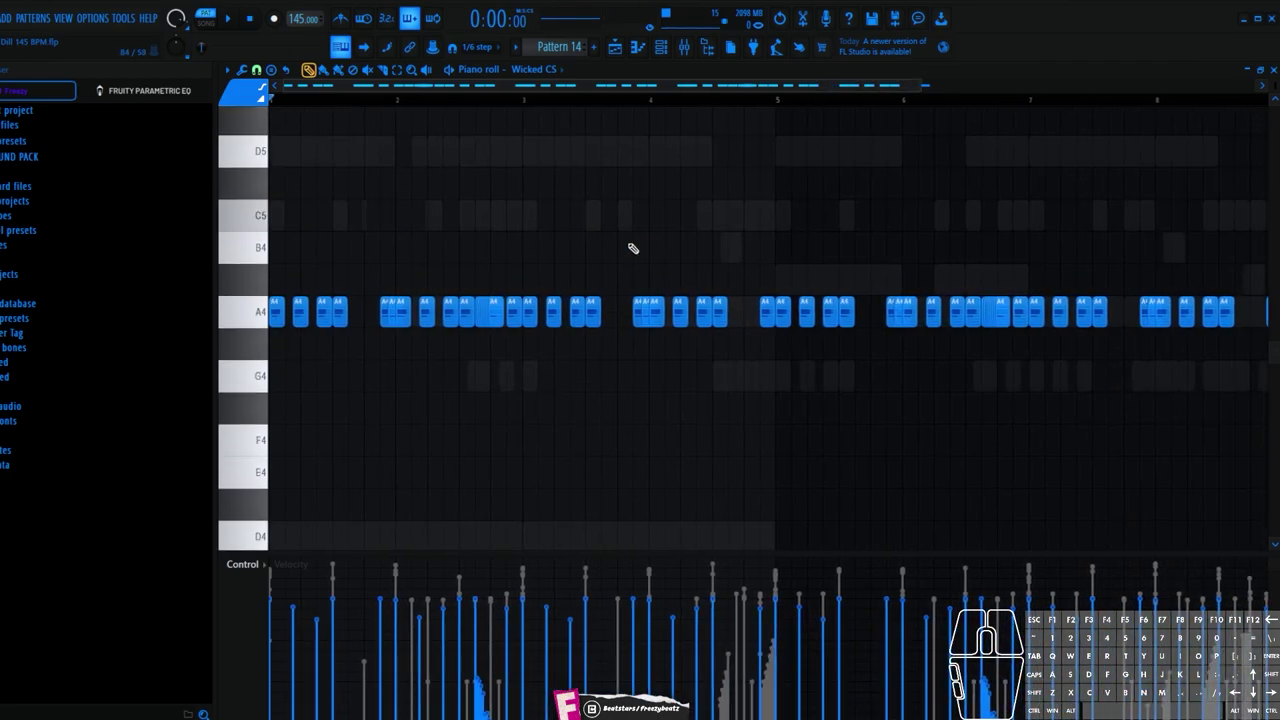
Play back the Wicked C5, Cling C5 and Perc Stick patterns while scrolling through their notes.
drag(586, 278, 577, 303)
key(space)
middle_click(424, 329)
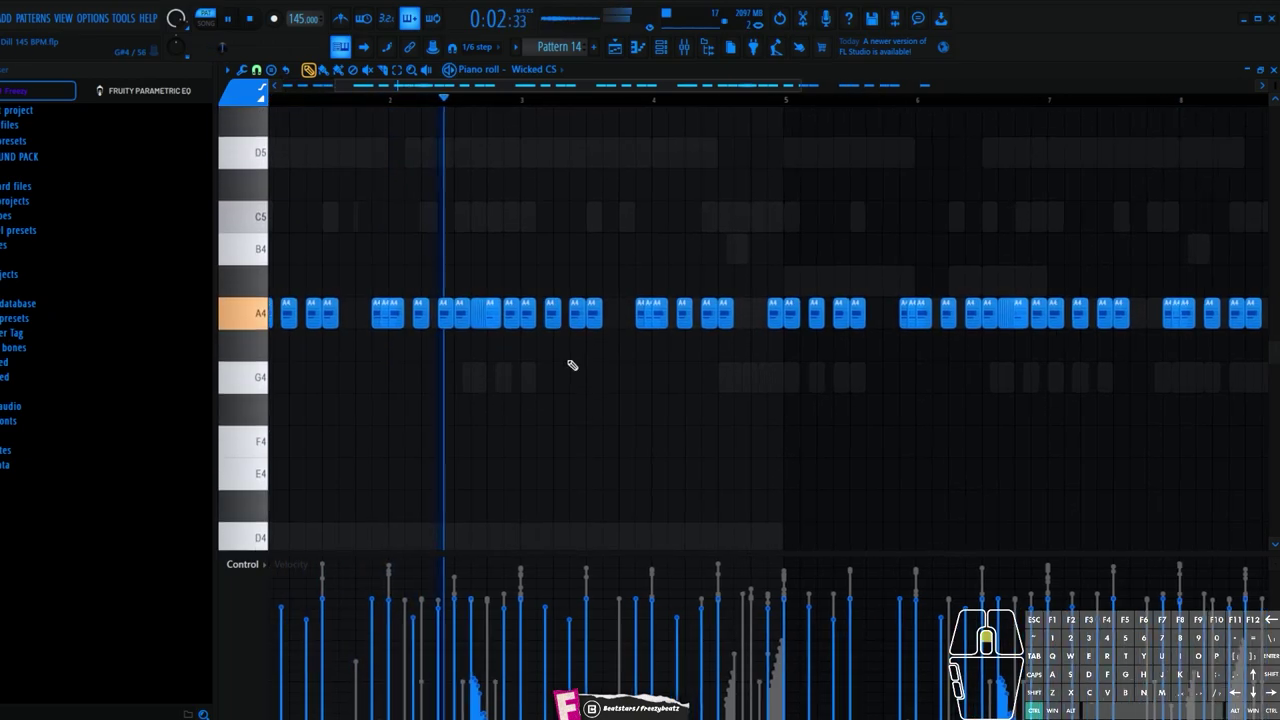
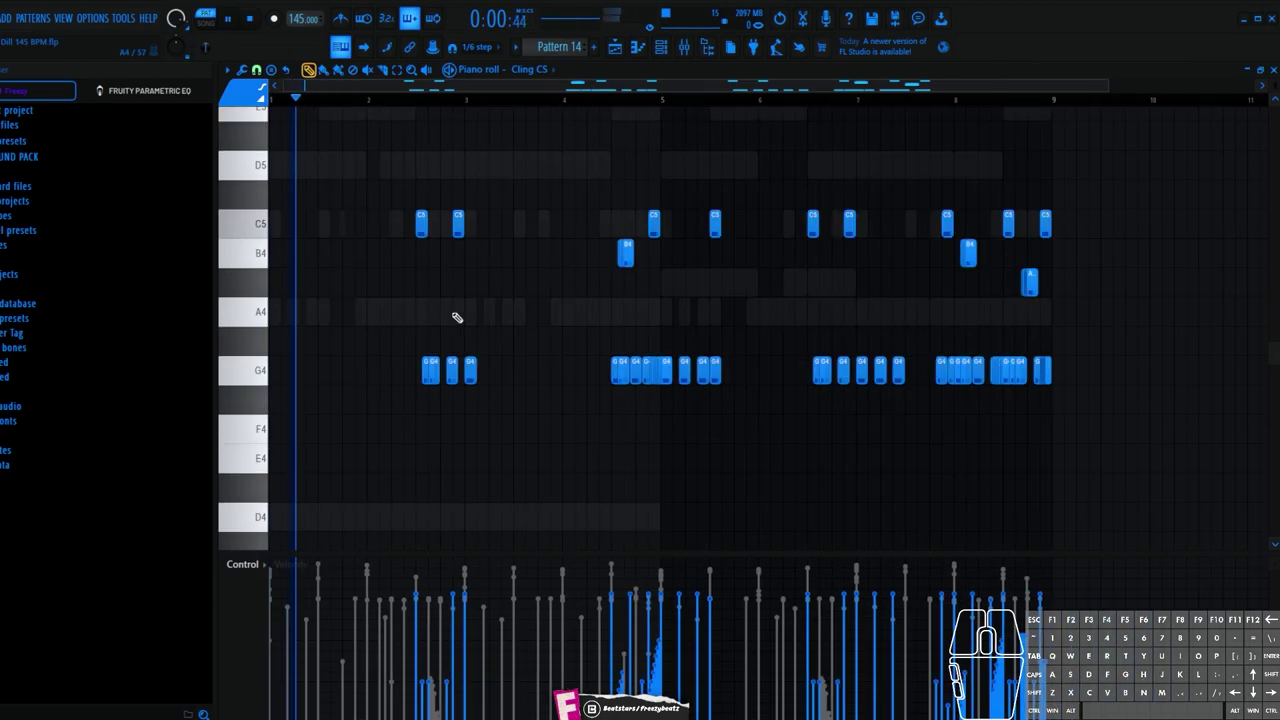
scroll(up, 3)
scroll(up, 3)
scroll(down, 3)
scroll(up, 3)
scroll(down, 3)
scroll(up, 3)
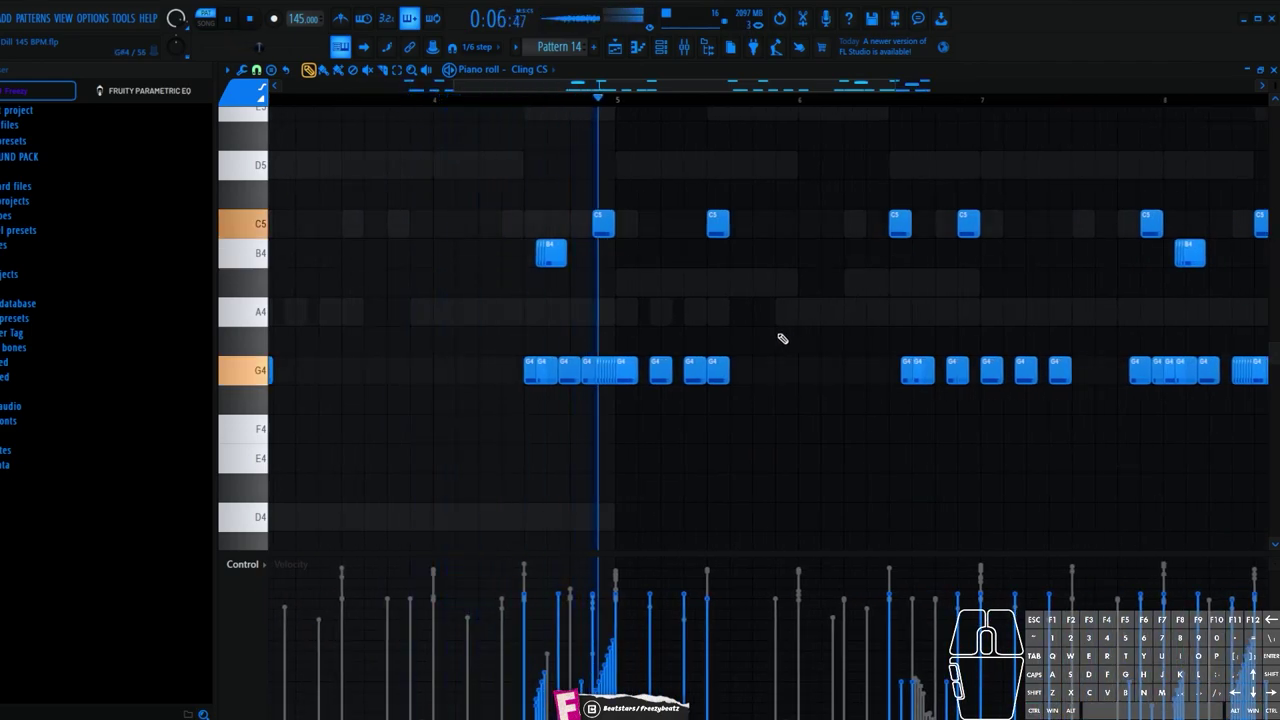
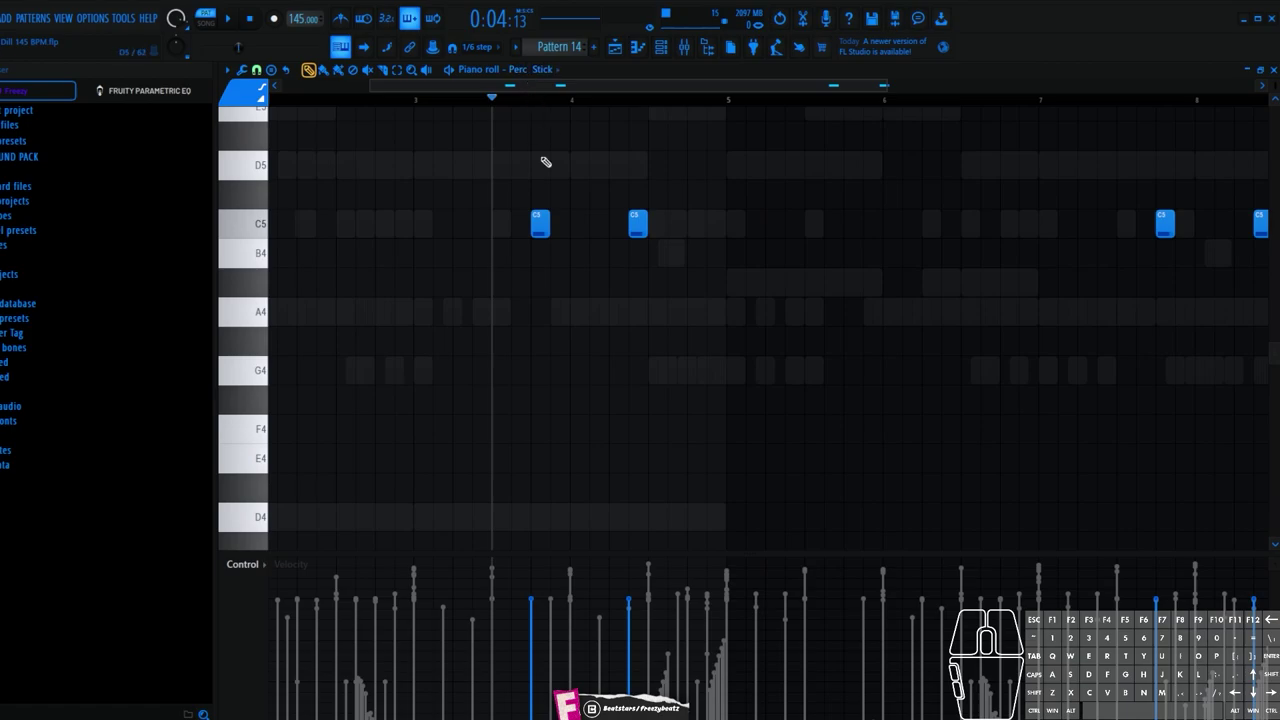
key(space)
Switch to the Essential Drill Gunshot FX channel and bring its short C5 hits into view.
key(space)
scroll(down, 3)
scroll(up, 3)
drag(413, 89, 155, 104)
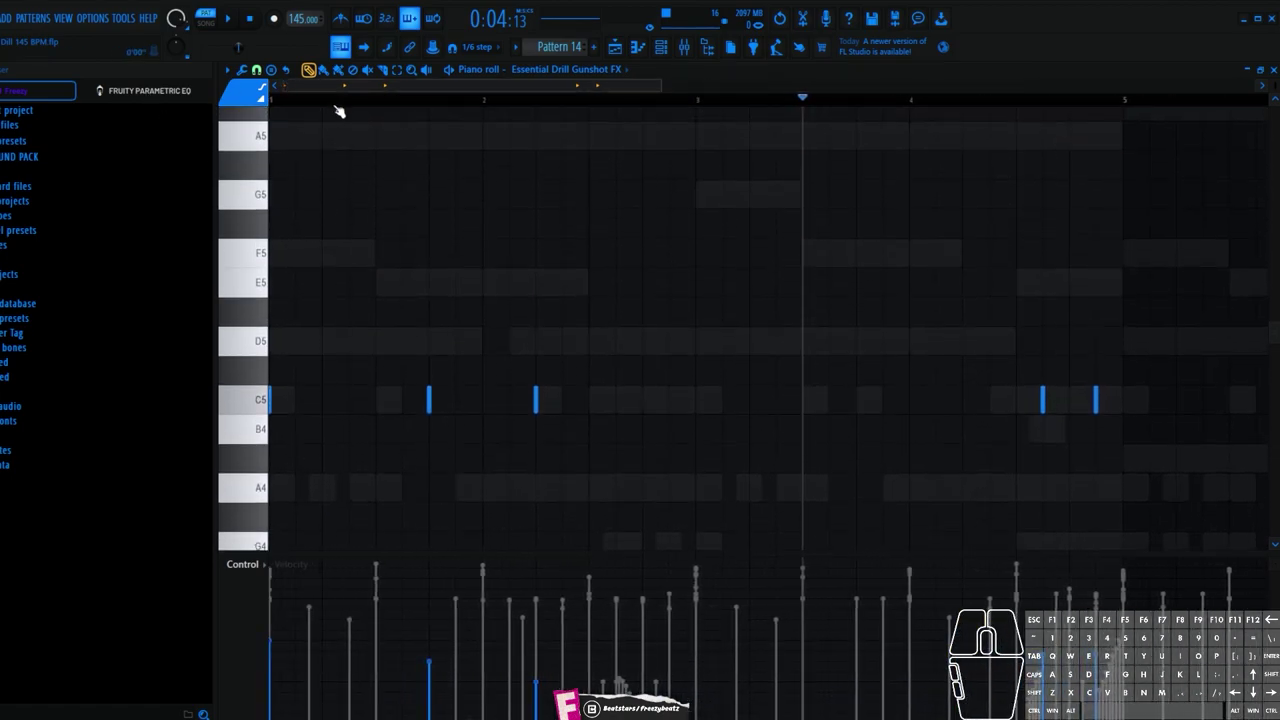
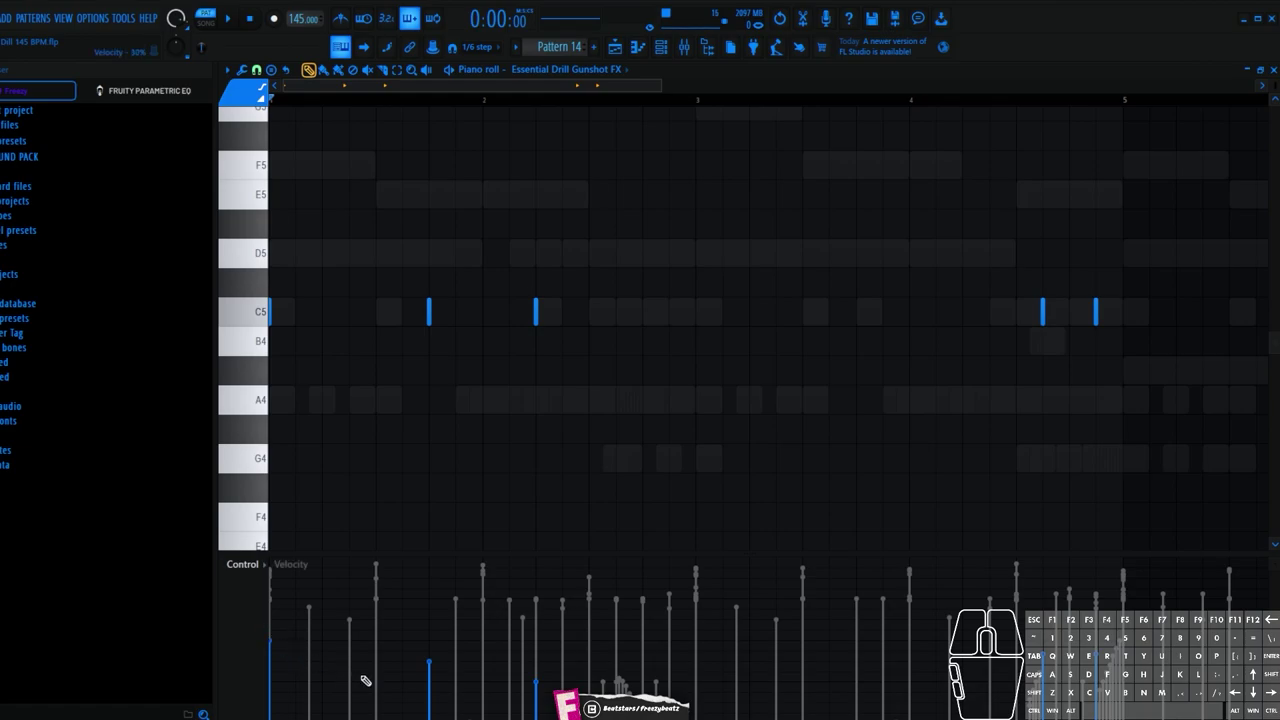
click(438, 662)
click(291, 645)
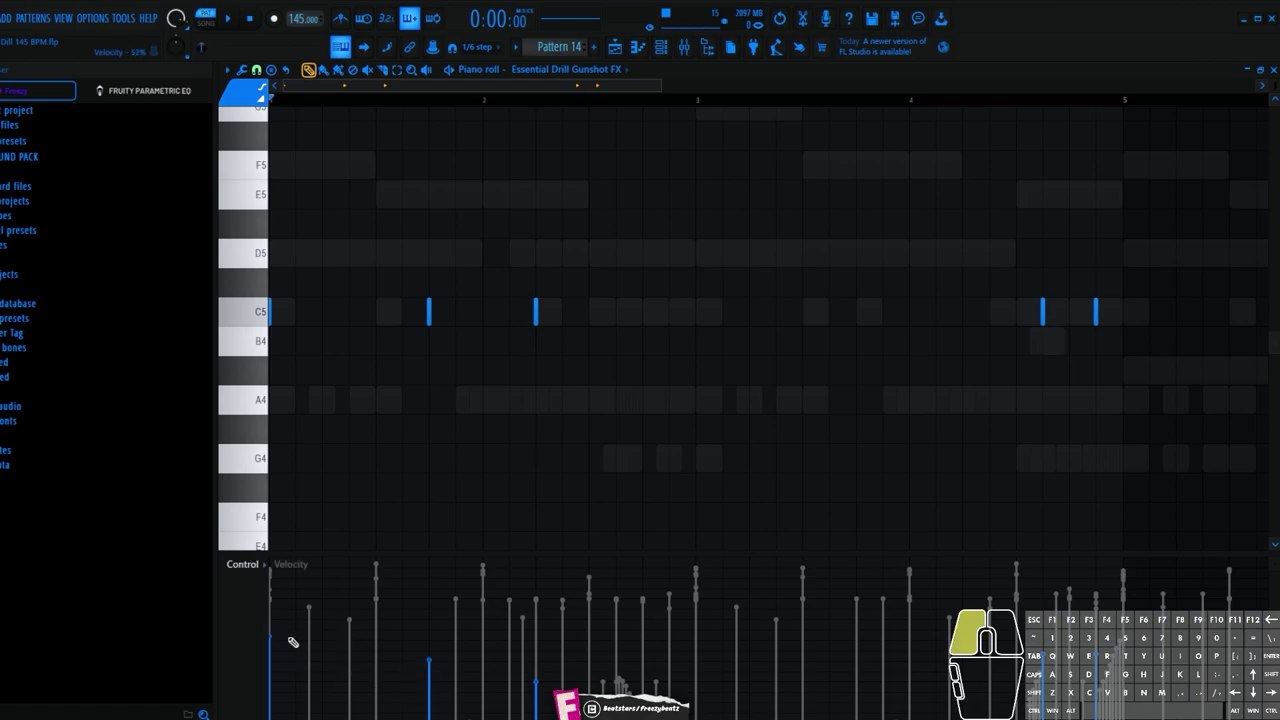
click(432, 665)
click(541, 684)
scroll(down, 3)
scroll(up, 3)
Audition the gunshot FX pattern, then stop playback.
key(space)
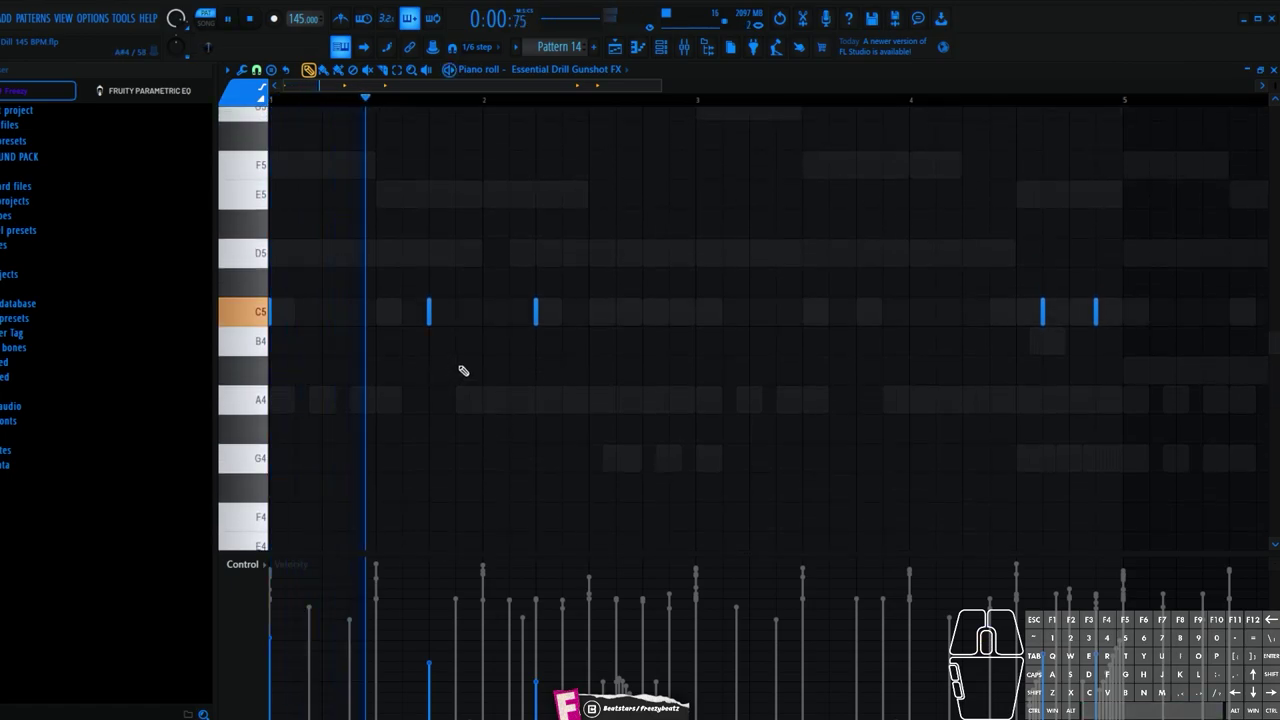
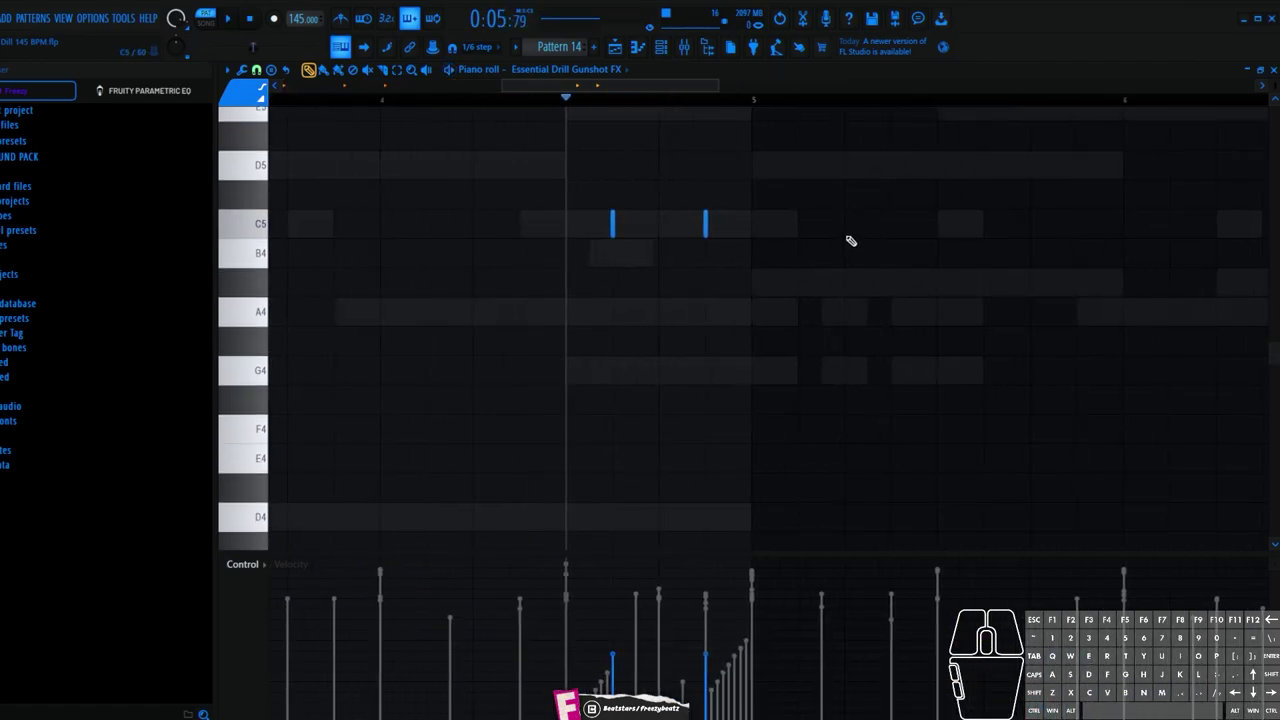
key(space)
key(space)
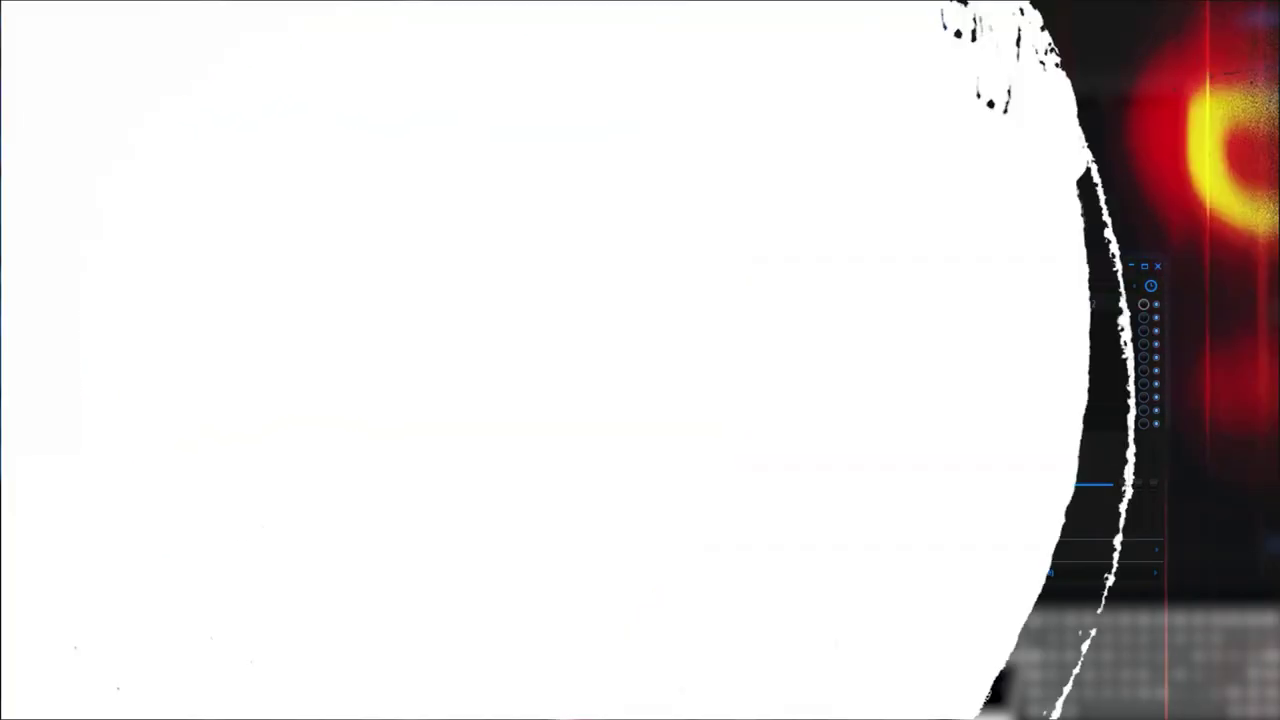
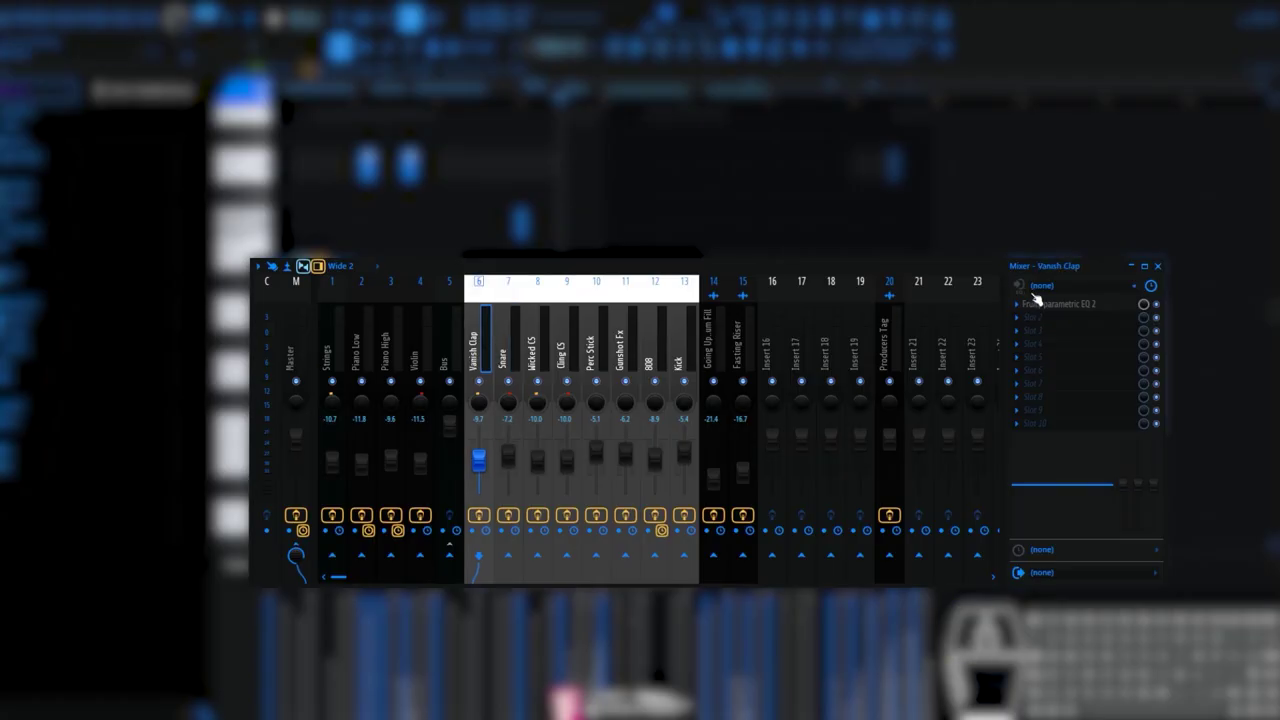
Show the Fruity Parametric EQ 2 on the Vanish Clap mixer insert.
click(1045, 304)
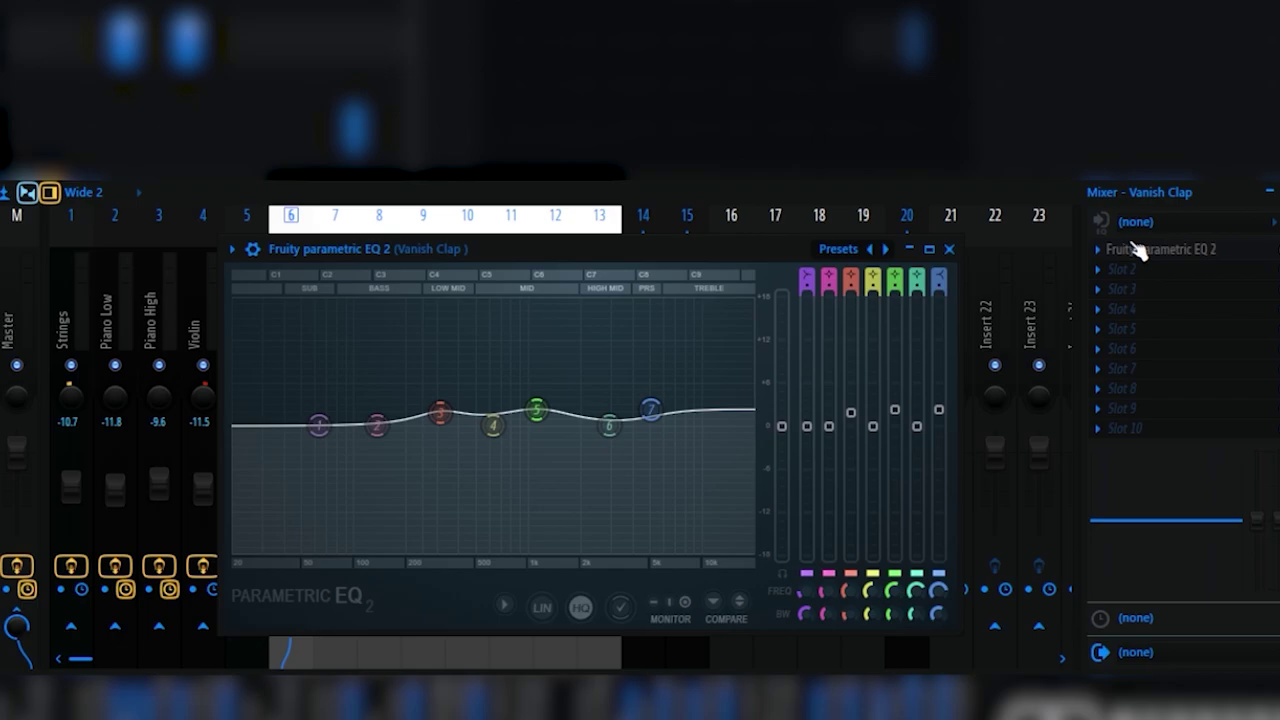
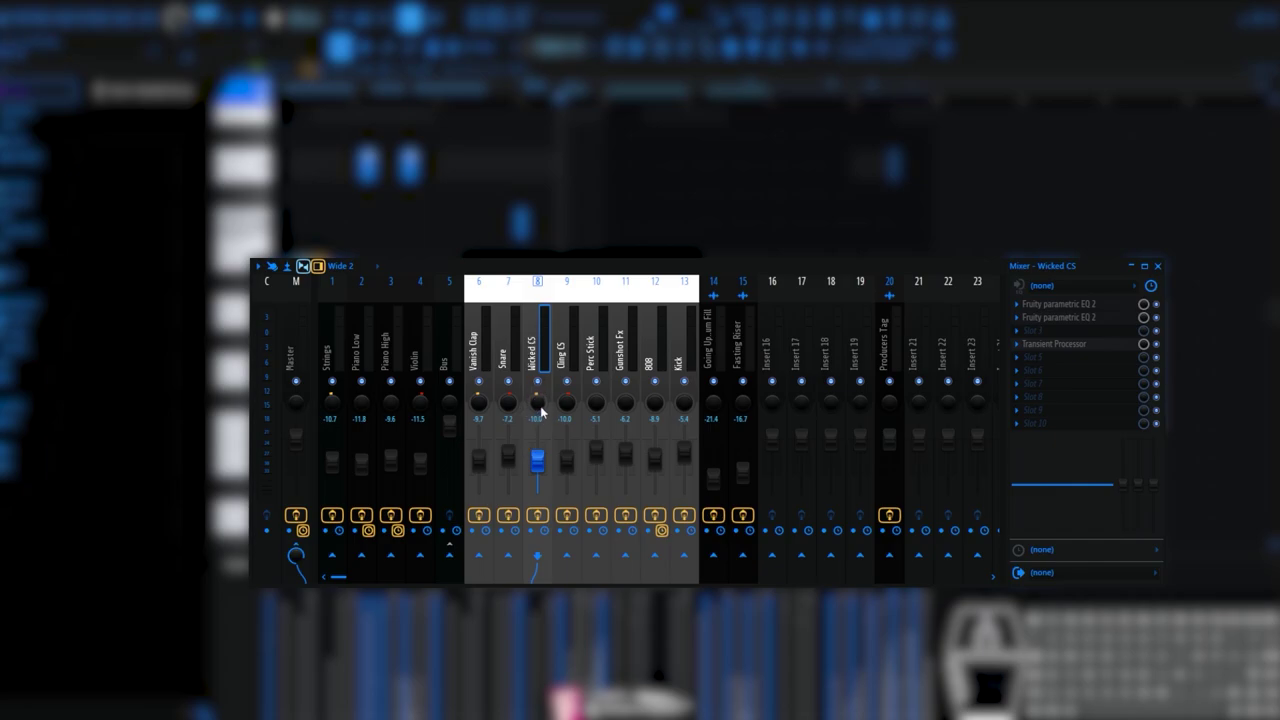
View the Cling C5 and Perc Stick inserts' effect chains (Parametric EQ 2, Reeverb 2).
click(567, 332)
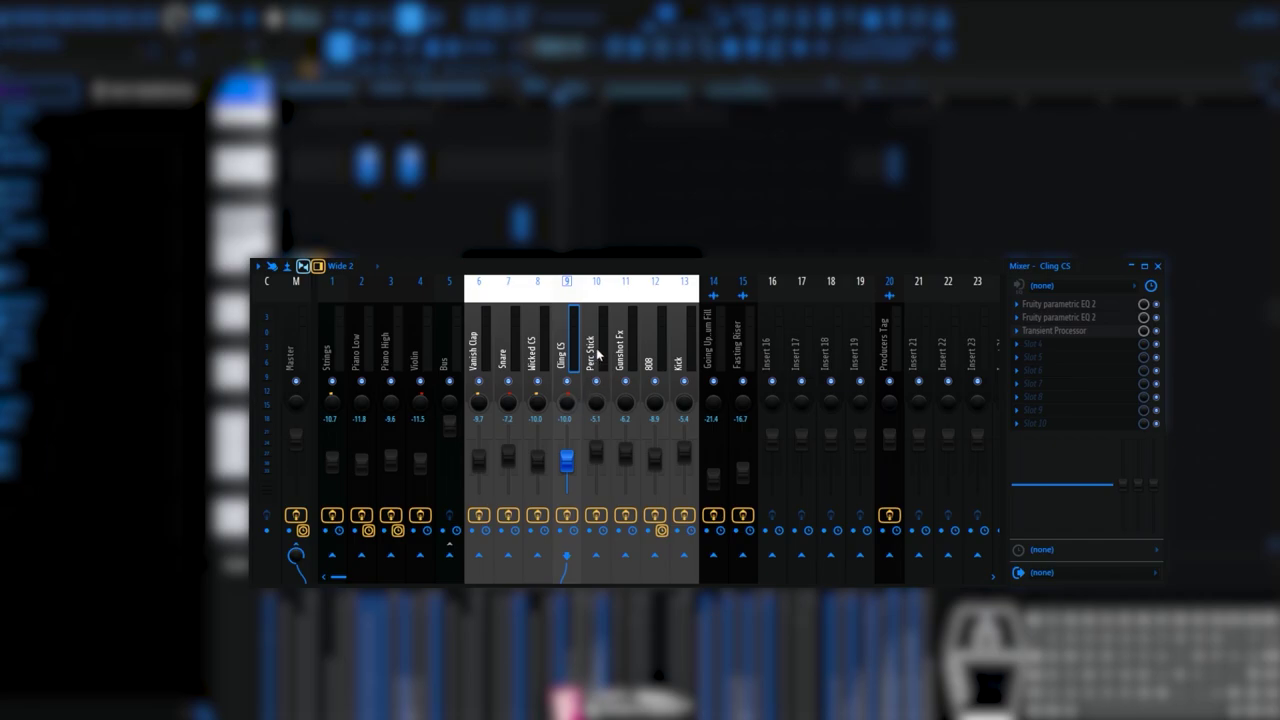
click(607, 338)
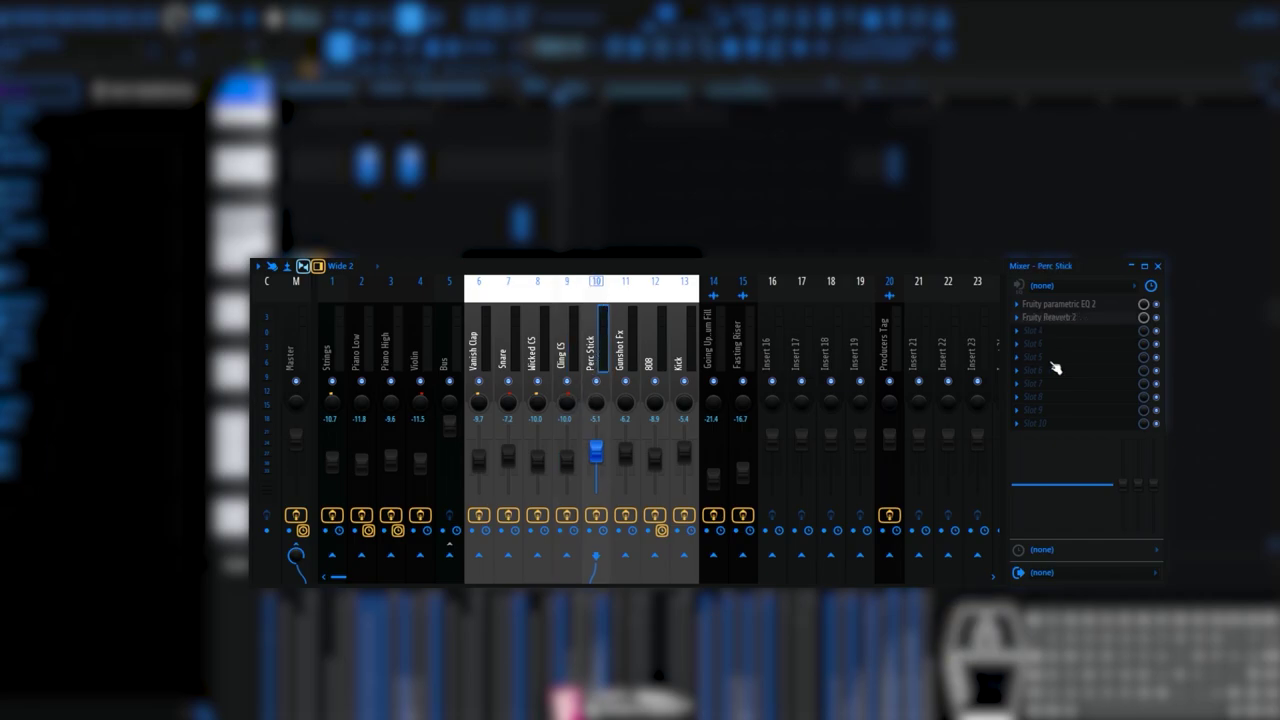
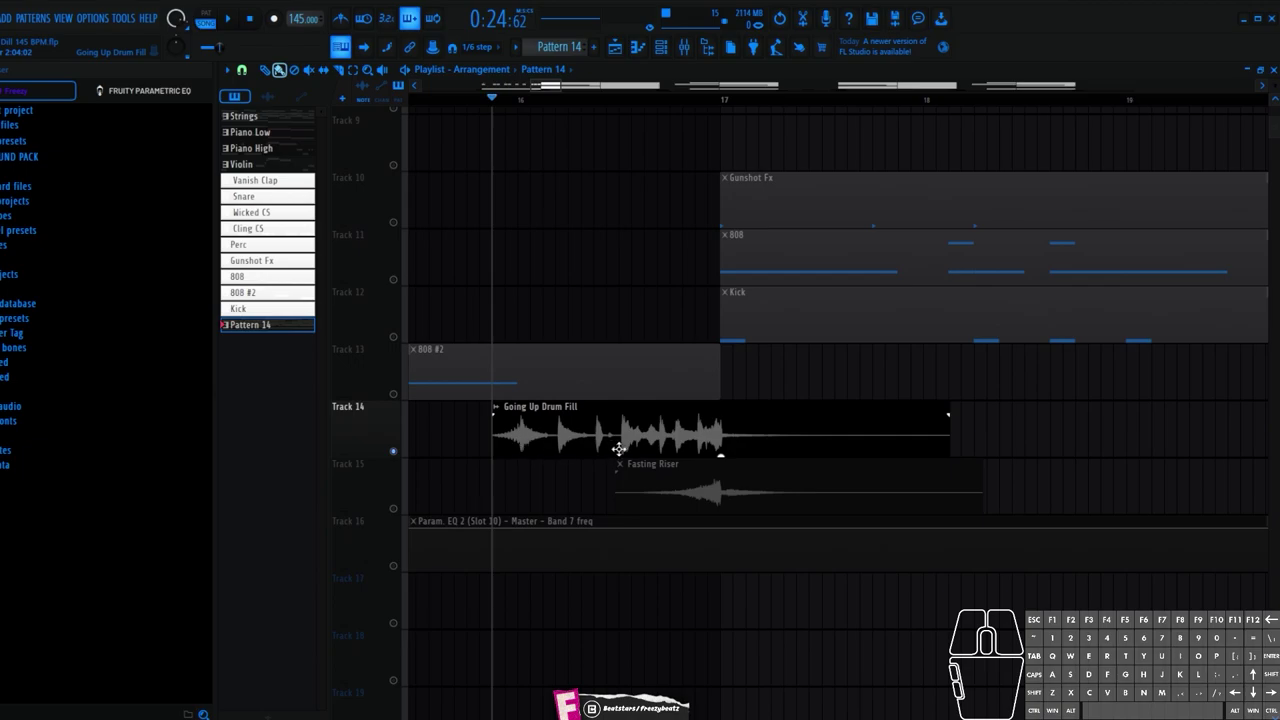
key(space)
key(space)
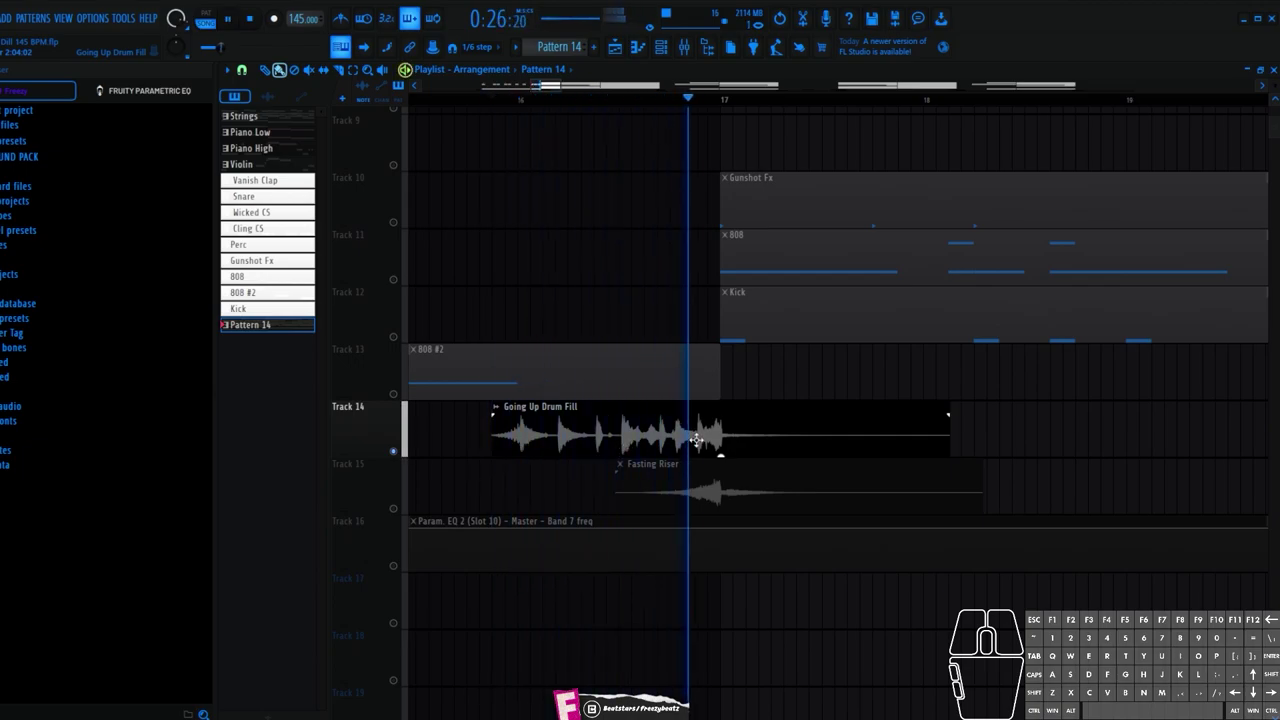